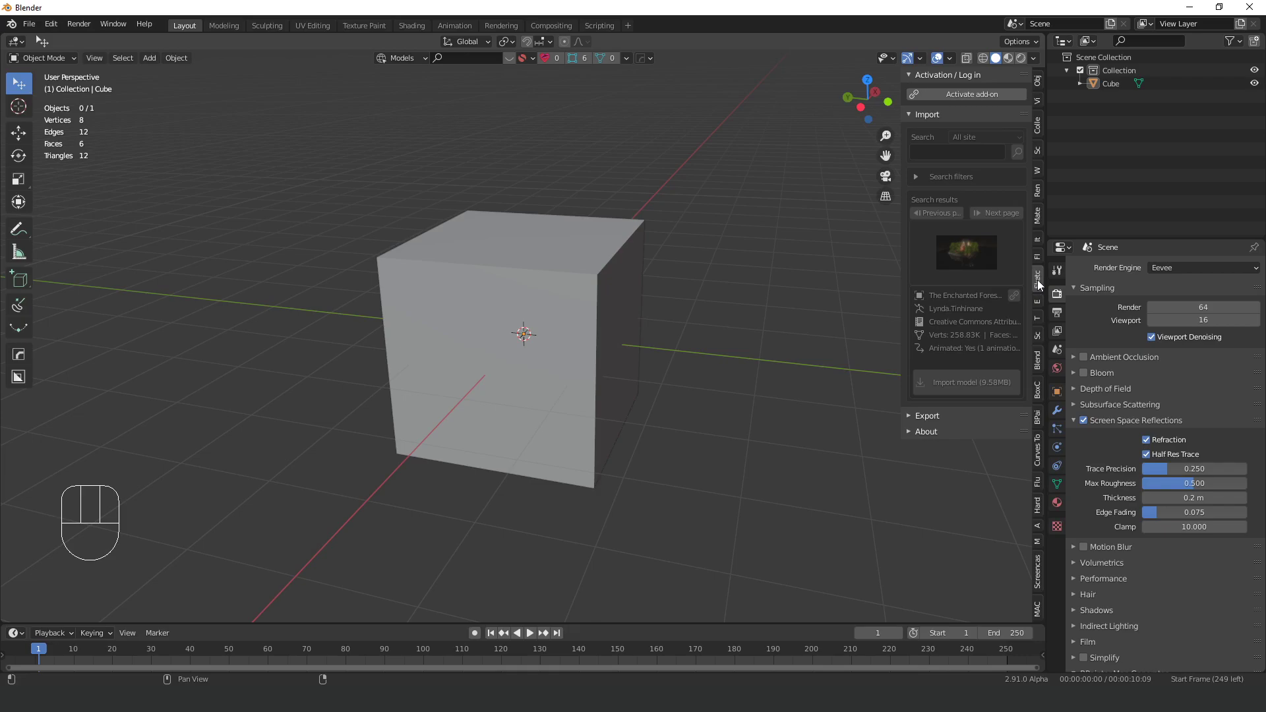
- Log in to the Sketchfab importer and show the gallery of 'table' search results
drag(958, 104, 975, 261)
drag(966, 265, 1006, 174)
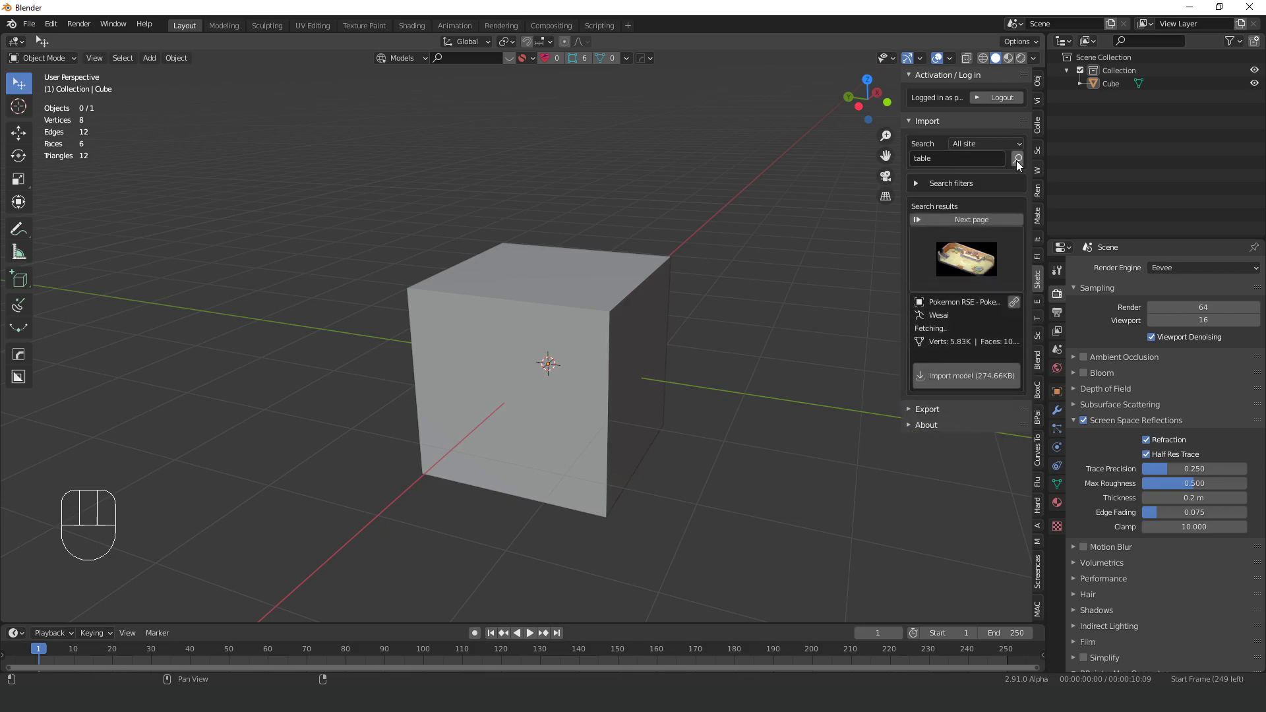
- Choose the Jenson Extending dining table from the second page of results
drag(976, 256, 925, 489)
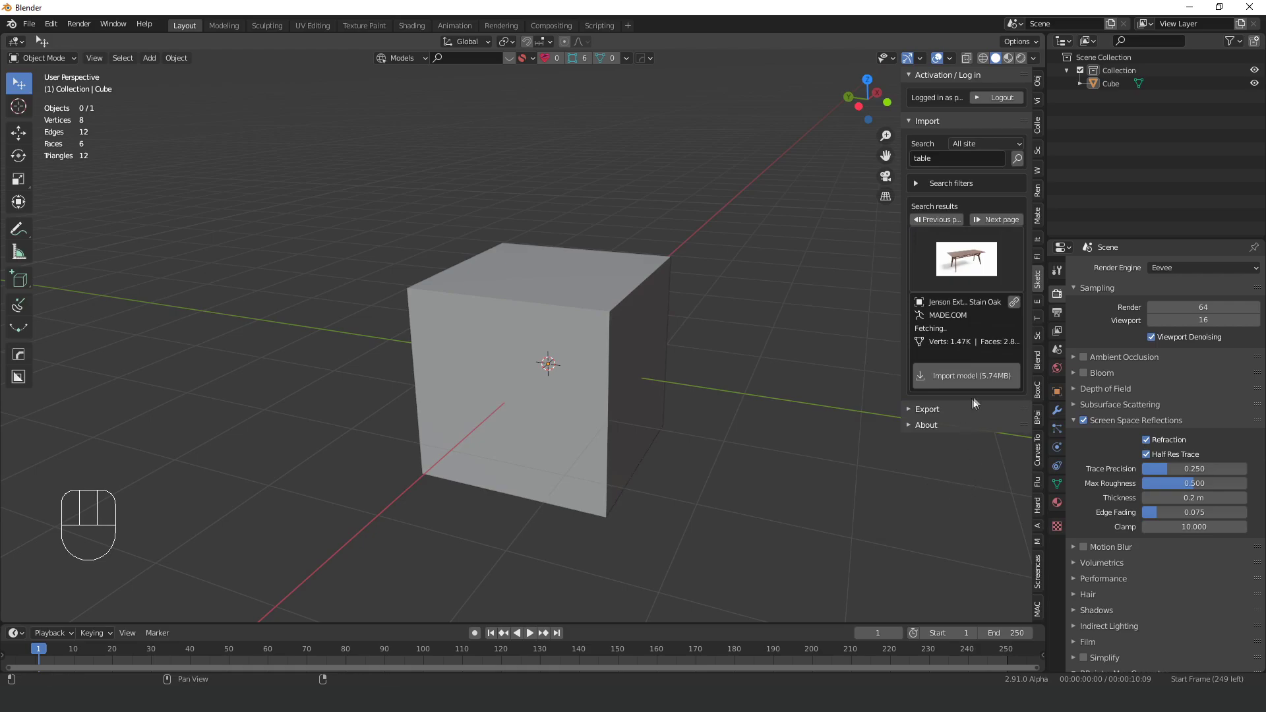
- Import the Jenson Extending Dining Table and delete the default cube
drag(973, 397, 752, 323)
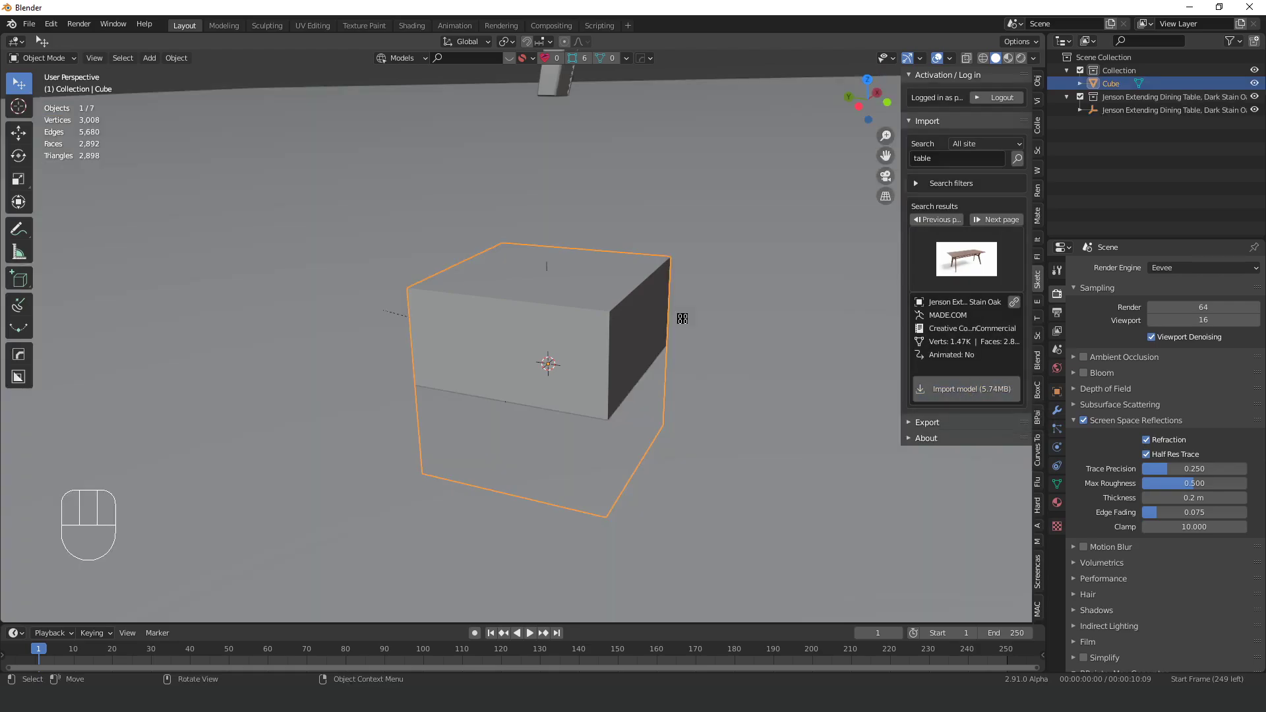
key(Delete)
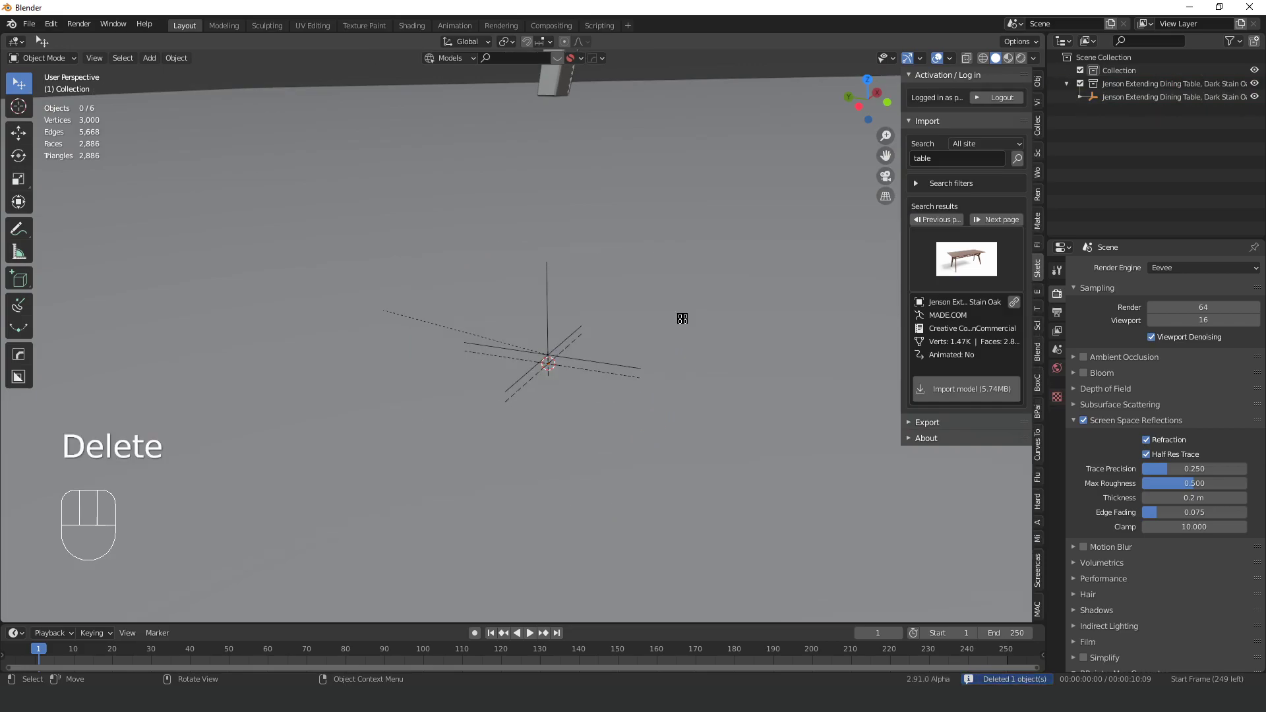
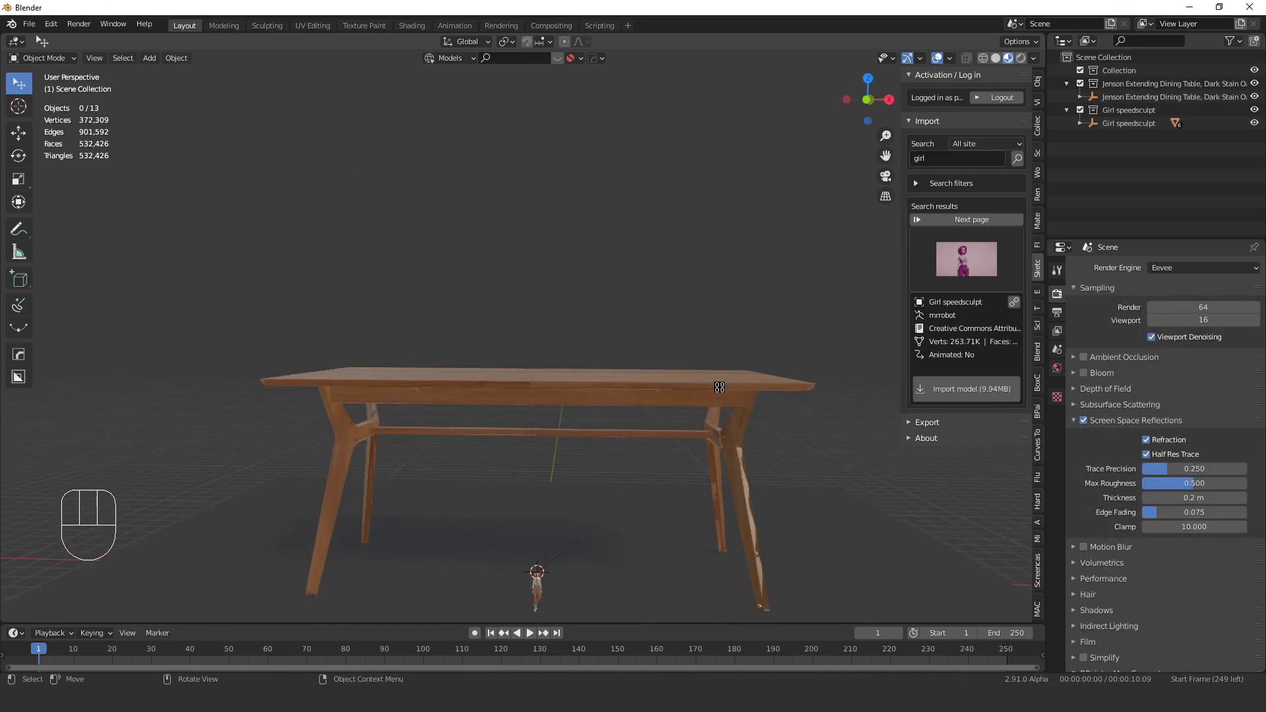
- From front view, set the girl's origin to the 3D cursor at her feet and scale her past table height
key(KP_1)
key(s)
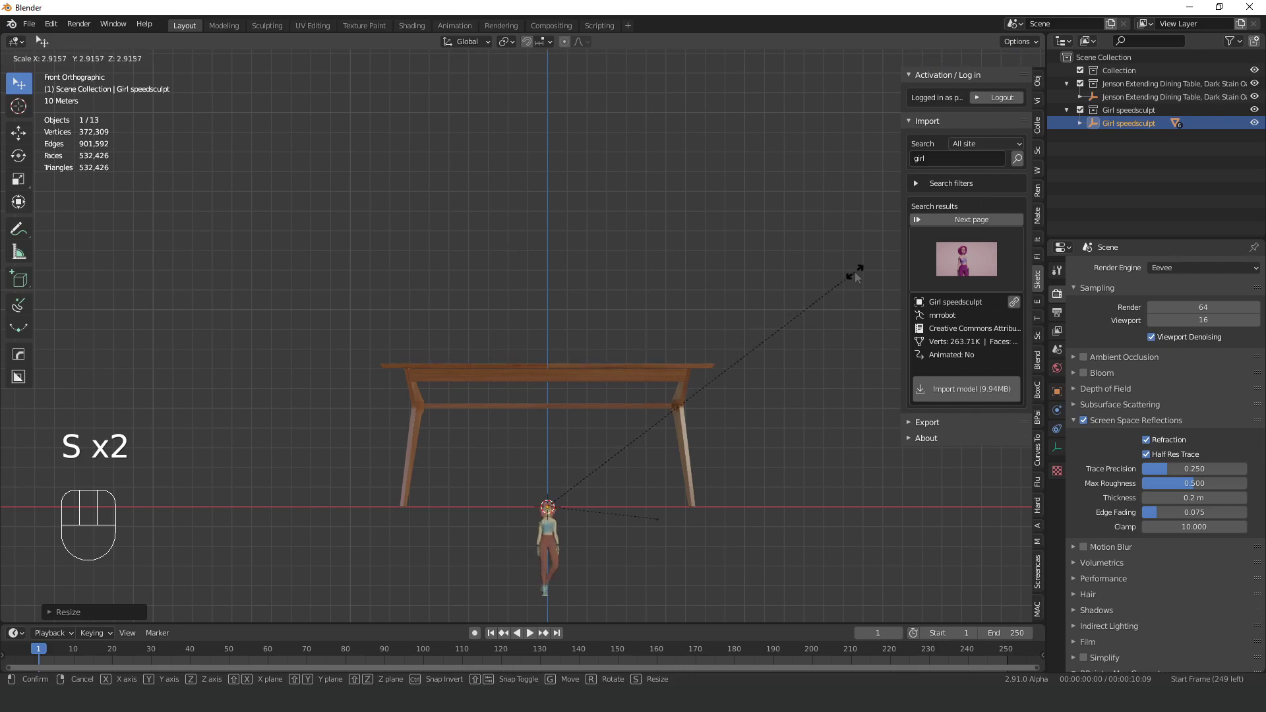
key(s)
key(s)
key(g)
drag(637, 282, 710, 309)
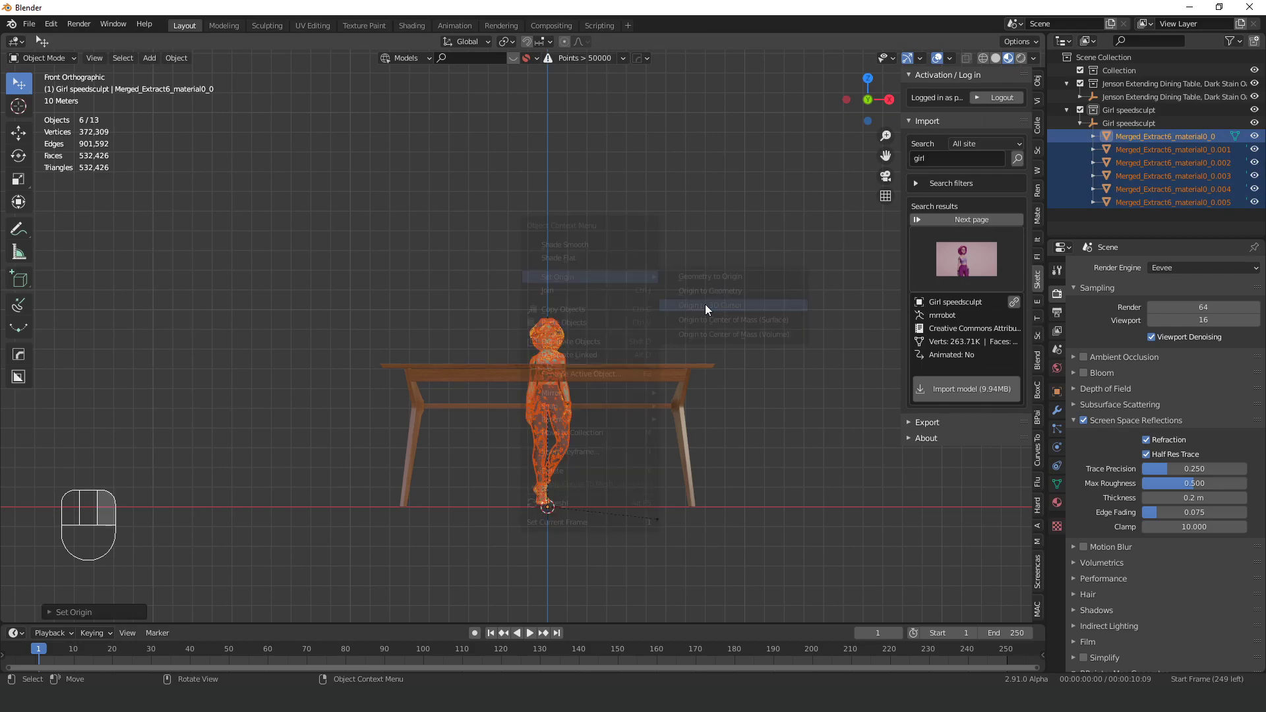
key(s)
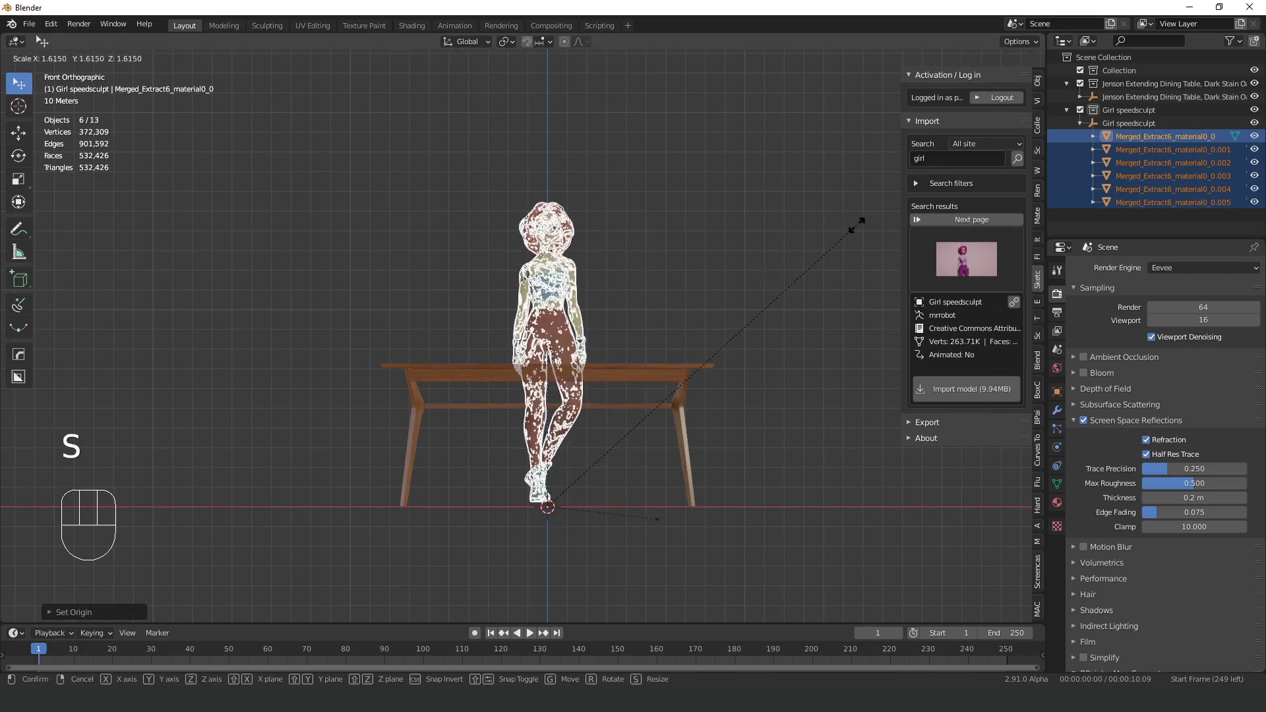
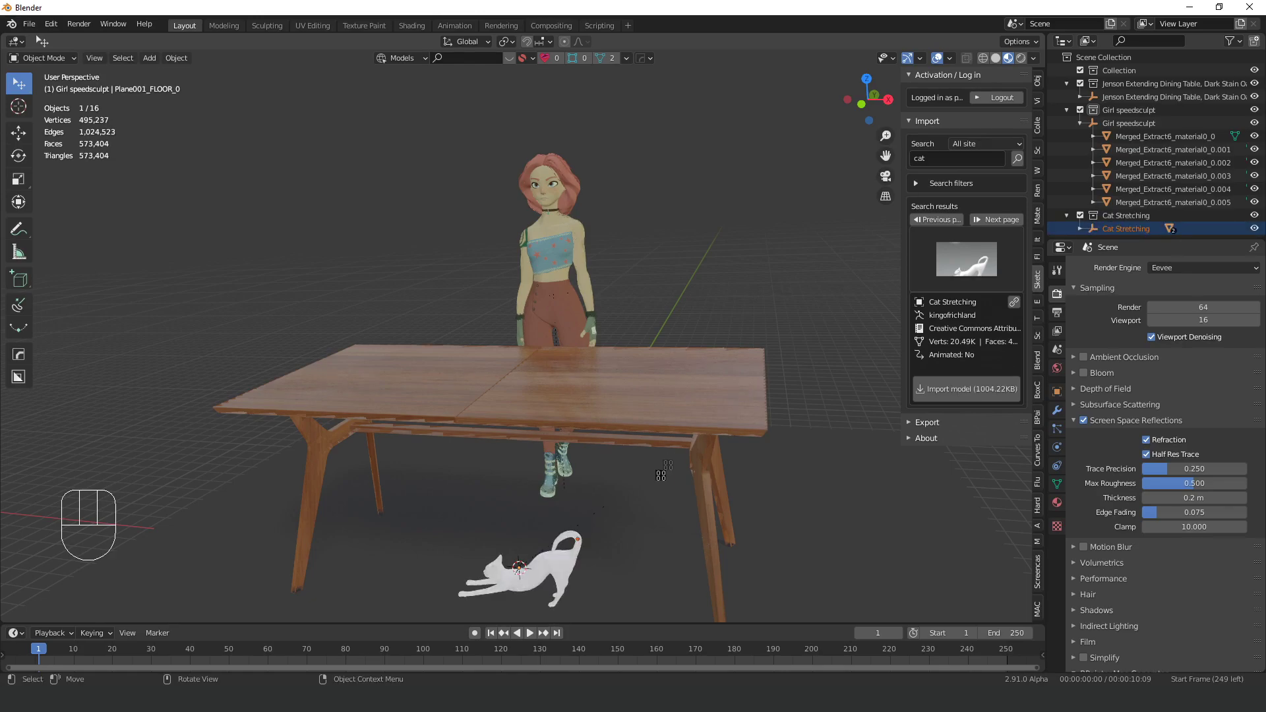
- From front view, move the stretching cat up onto the tabletop beside the girl and check it from an angle
key(KP_1)
key(g)
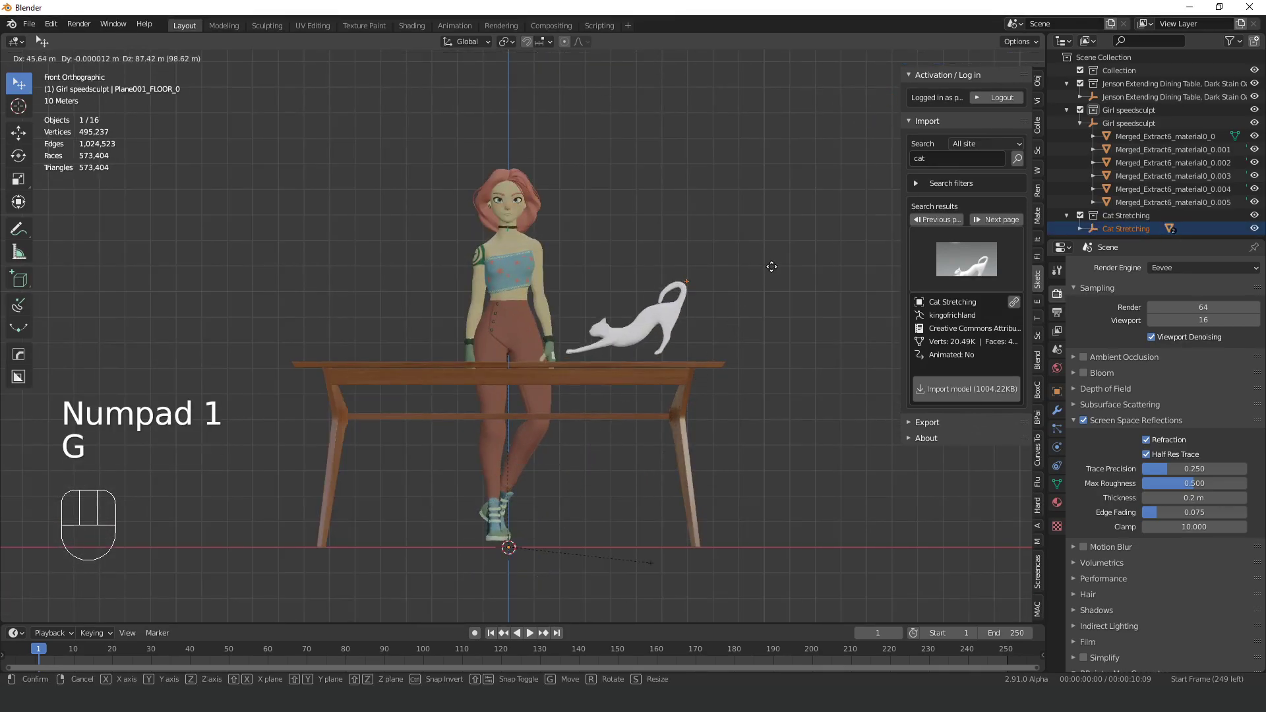
drag(729, 341, 773, 411)
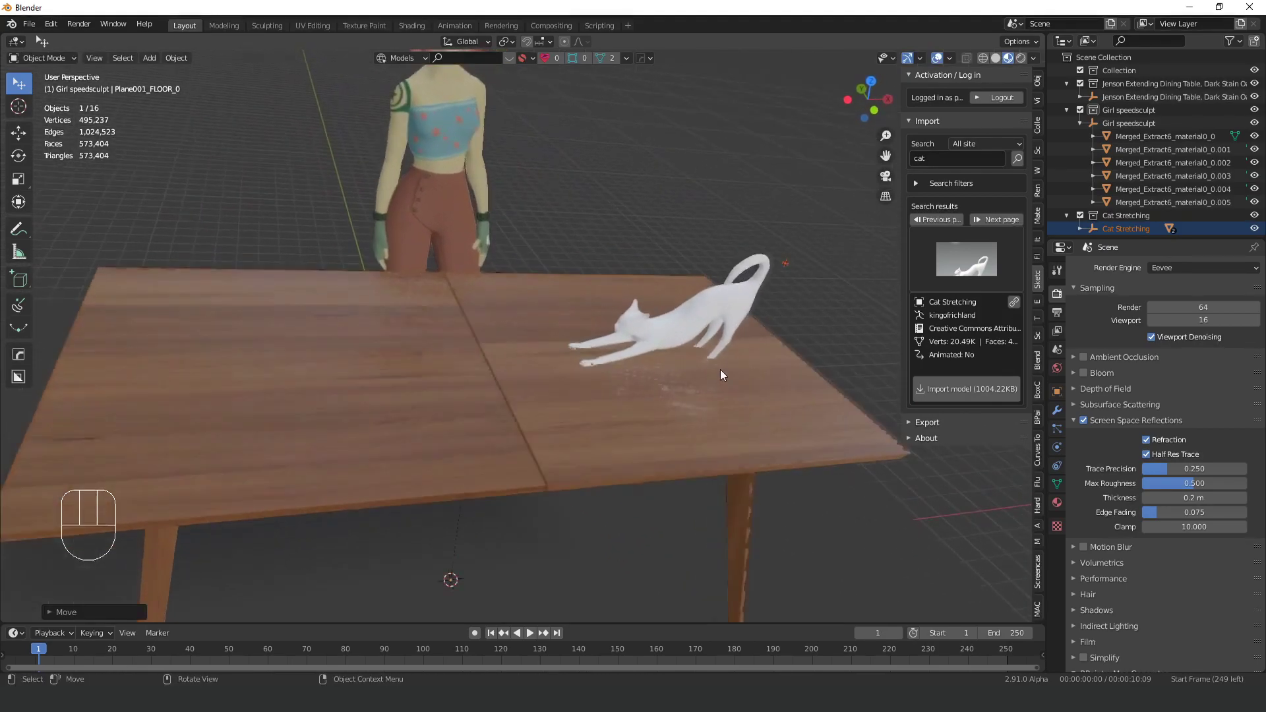
key(KP_1)
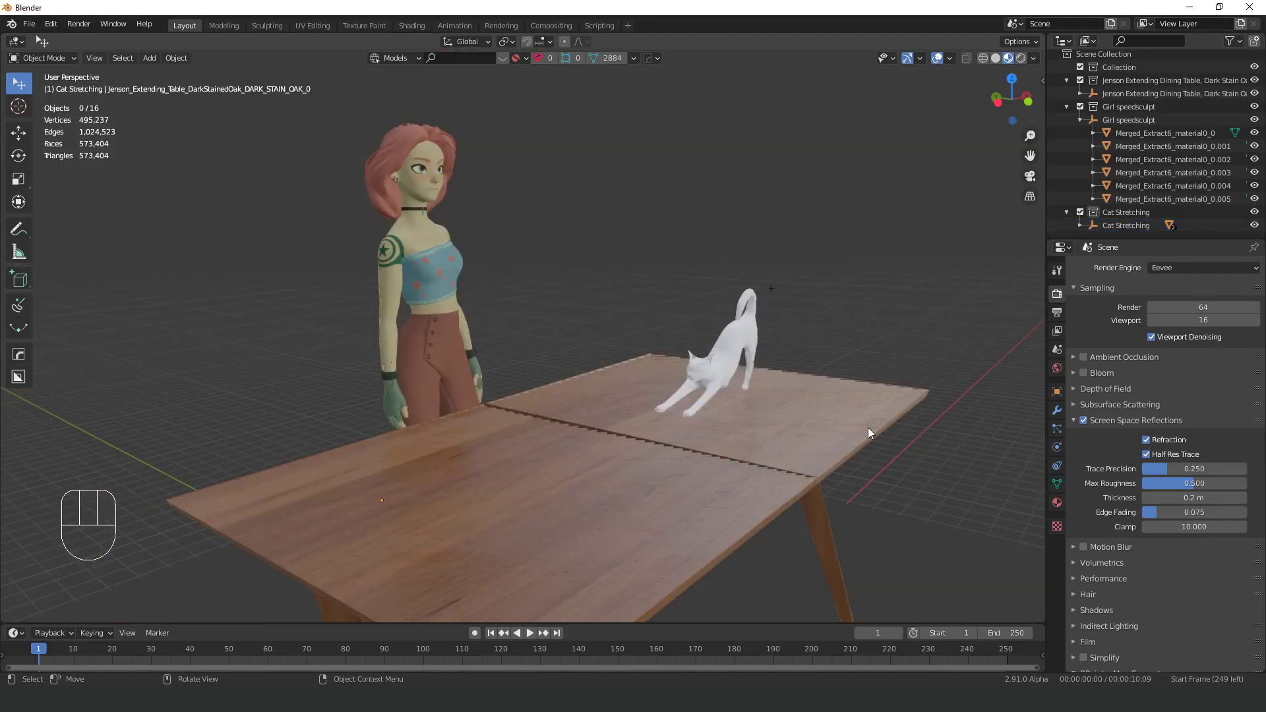